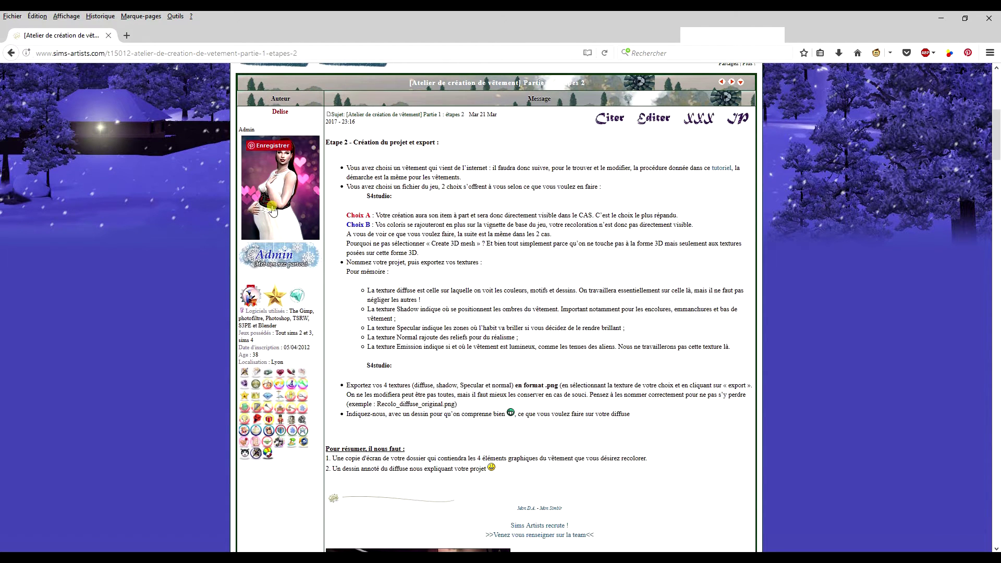
# Step: Bring up the Sims 4 Studio start screen with the CAS, Object, Build and Animation options
pyautogui.click(380, 204)
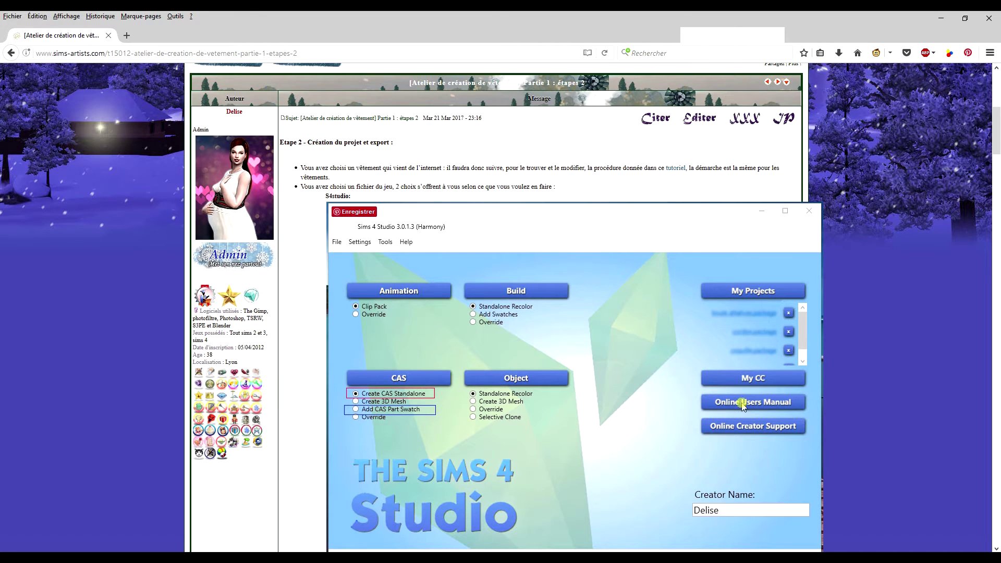
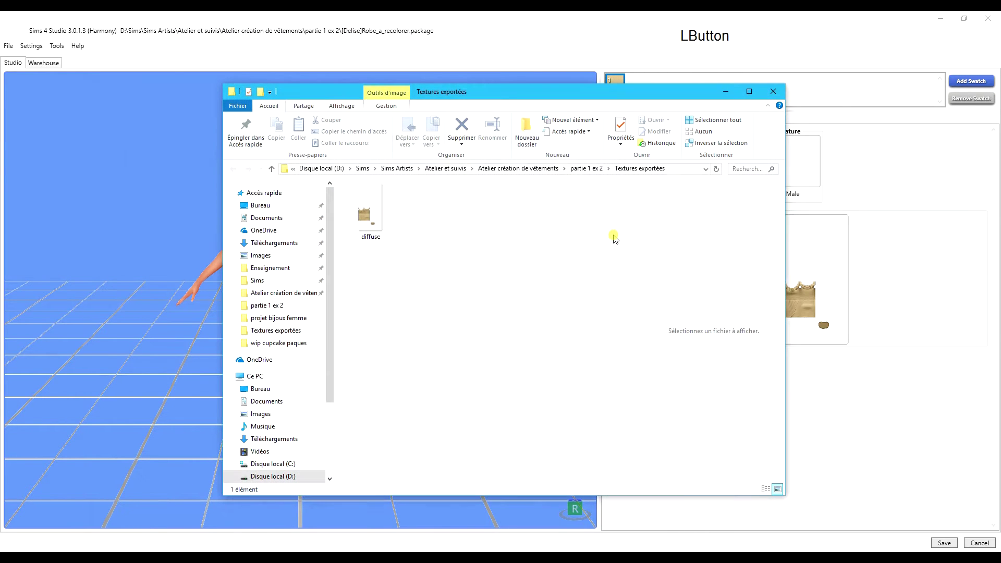
# Step: Save the dress's shadow texture as ombres.png in Textures exportées
pyautogui.click(791, 101)
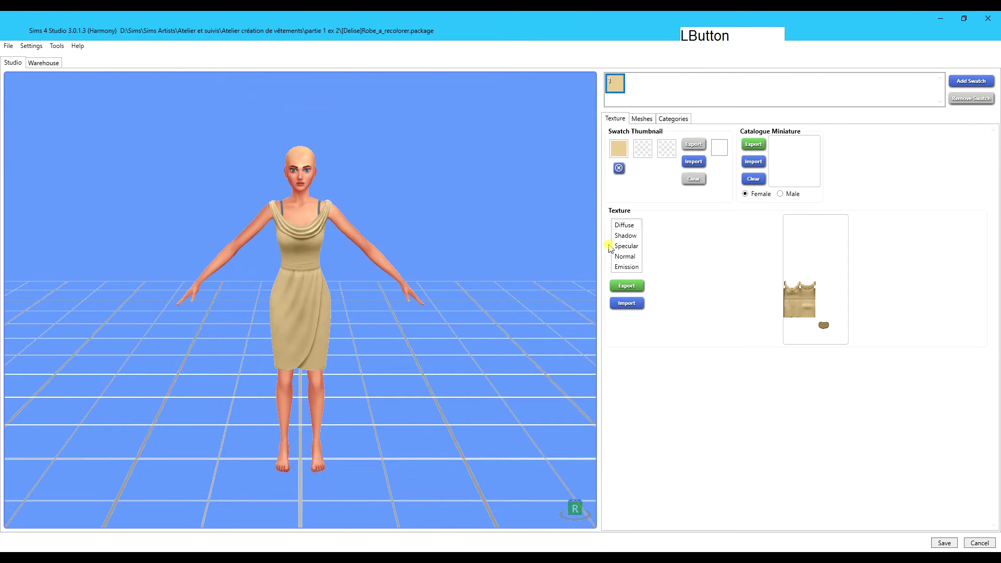
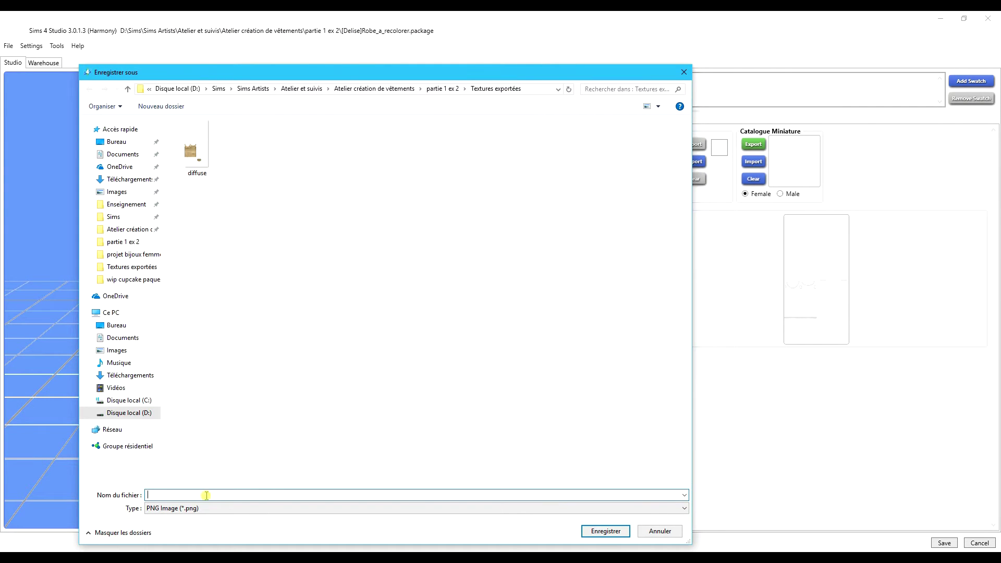
pyautogui.press('Return')
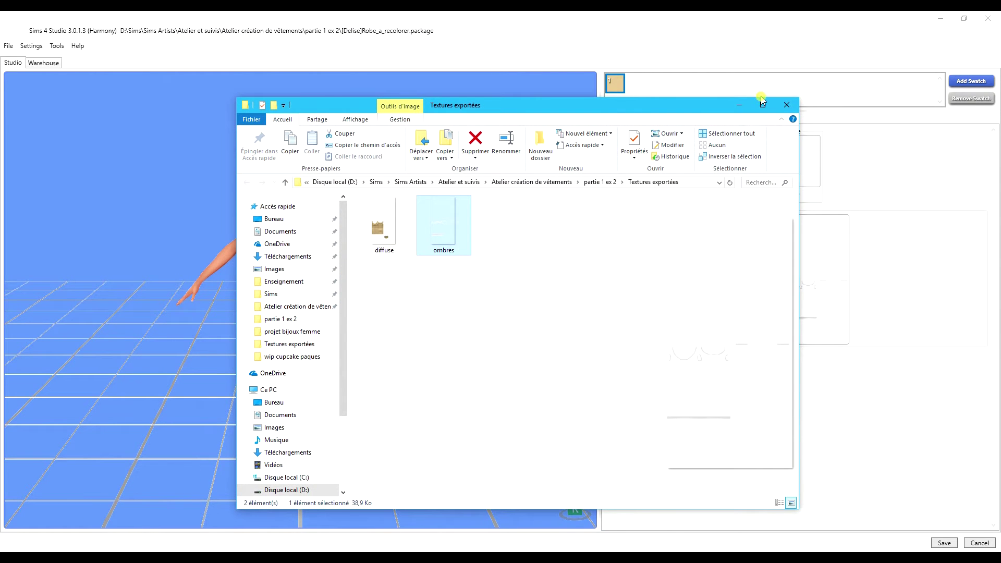
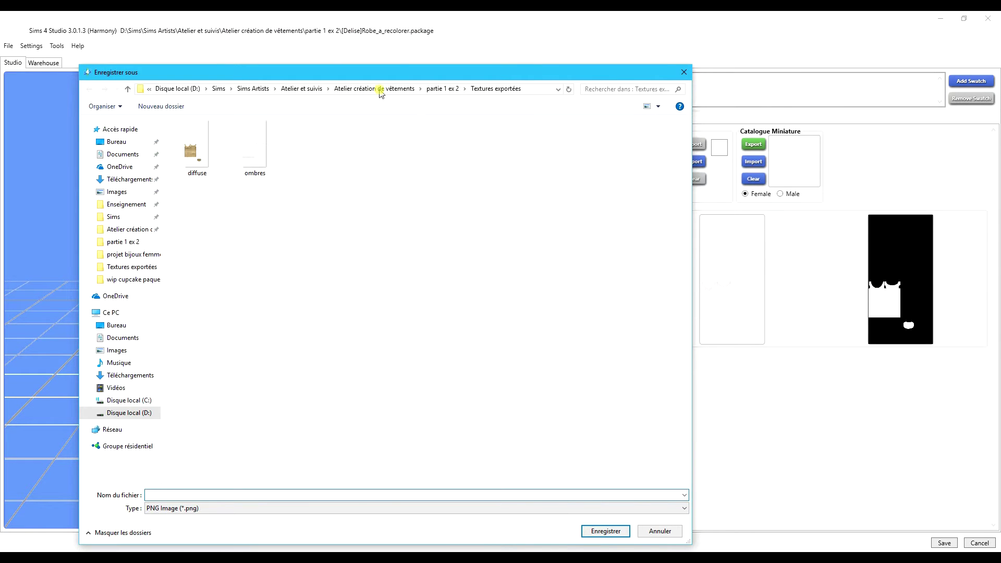
pyautogui.click(368, 77)
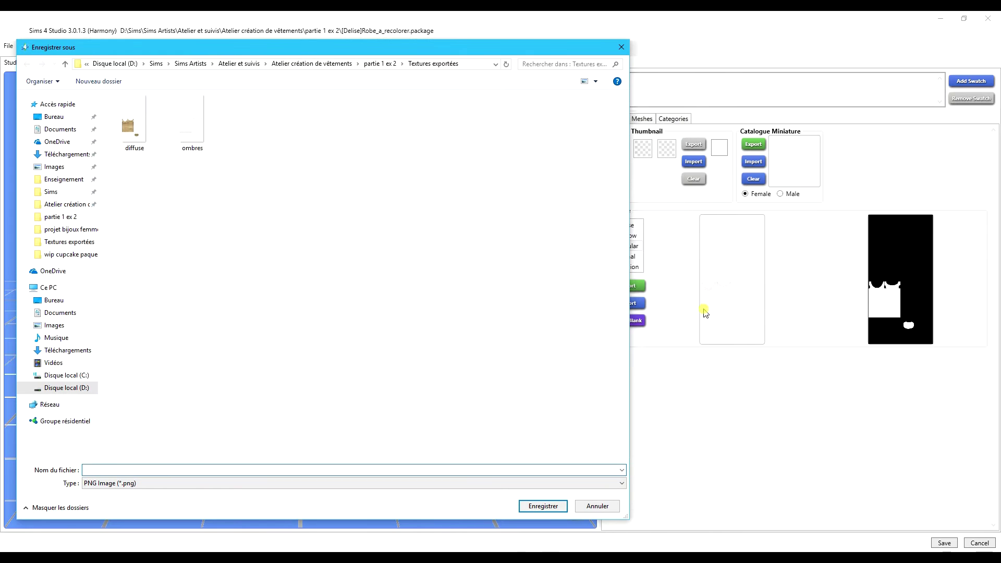
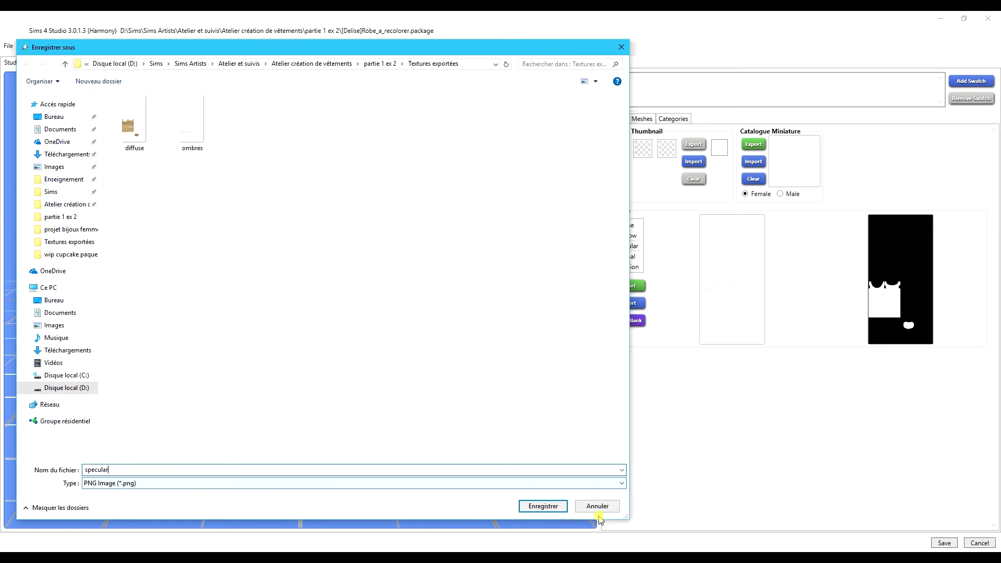
# Step: Save the specular texture as specular.png, producing specular and specular.mask beside diffuse and ombres
pyautogui.click(546, 513)
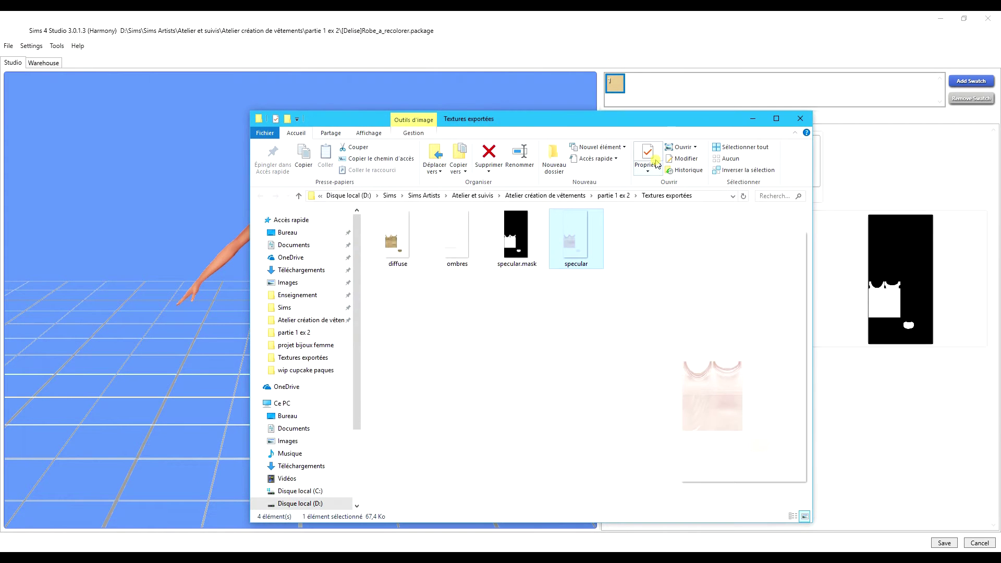
pyautogui.click(657, 136)
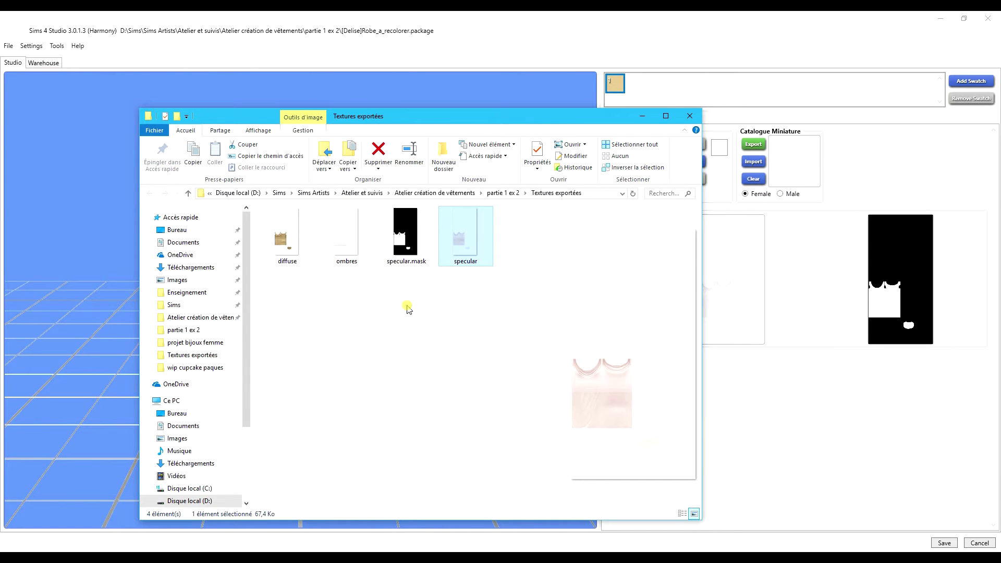
pyautogui.click(687, 129)
# Step: Save the dress's normal texture as 'normal map' alongside the other exported textures
pyautogui.click(622, 260)
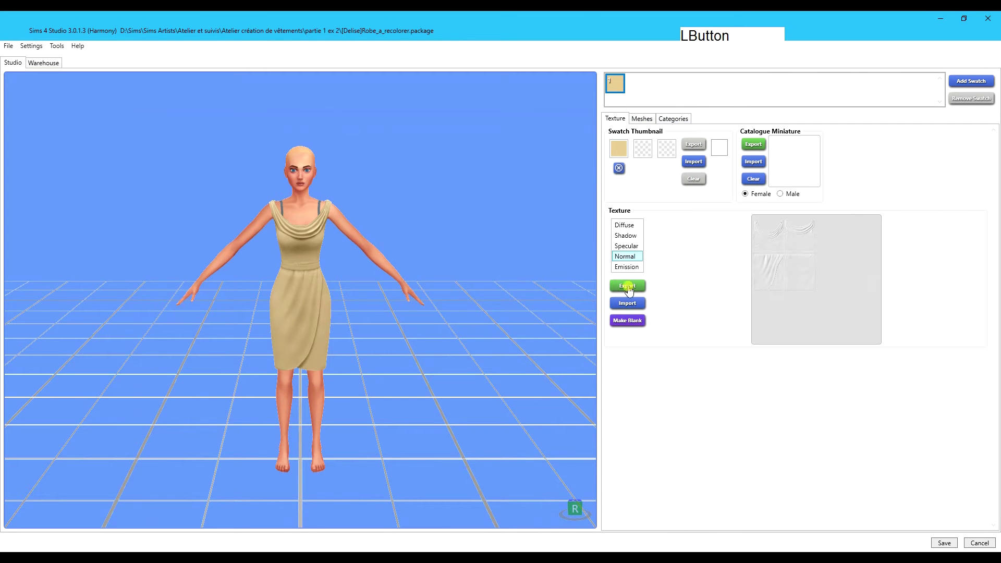
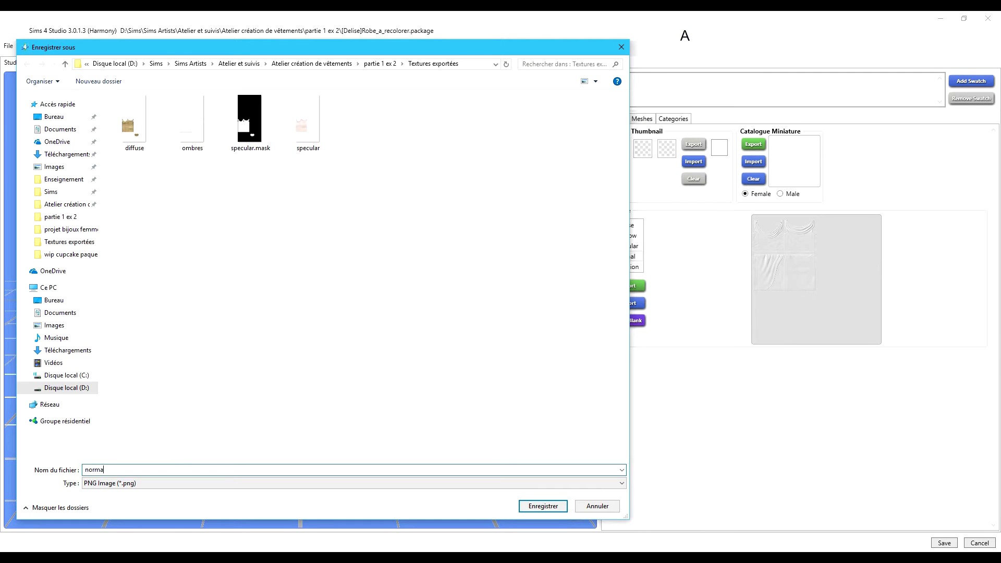
pyautogui.press('space')
pyautogui.write('a p')
pyautogui.press('BackSpace')
pyautogui.press('a')
pyautogui.press('p')
pyautogui.press('Return')
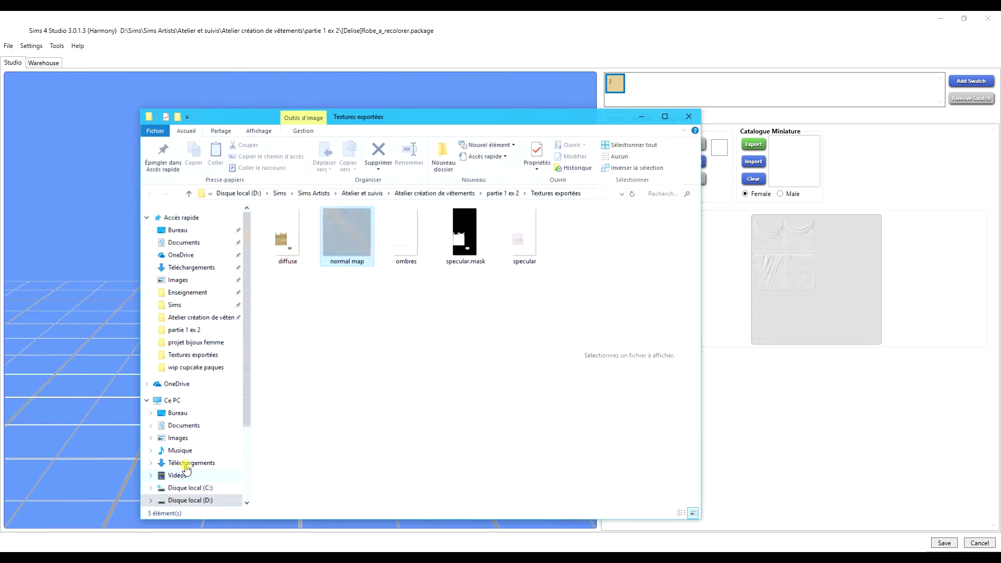